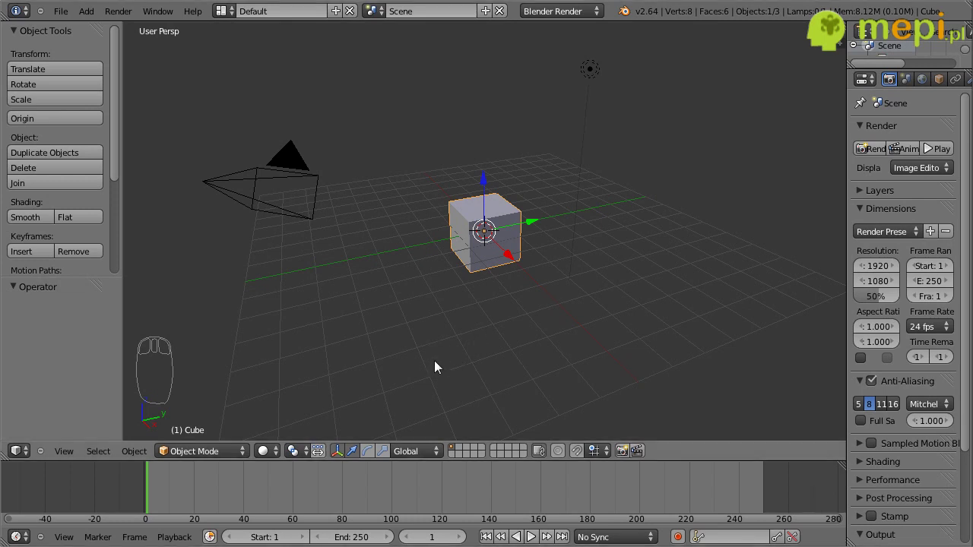
# Step: Hide the tool shelf to widen the 3D view around the cube
pyautogui.press('t')
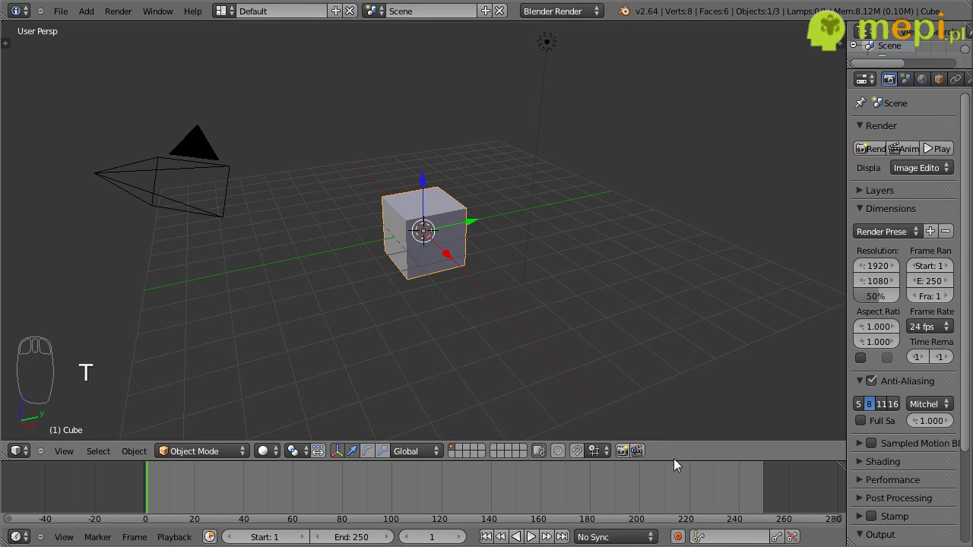
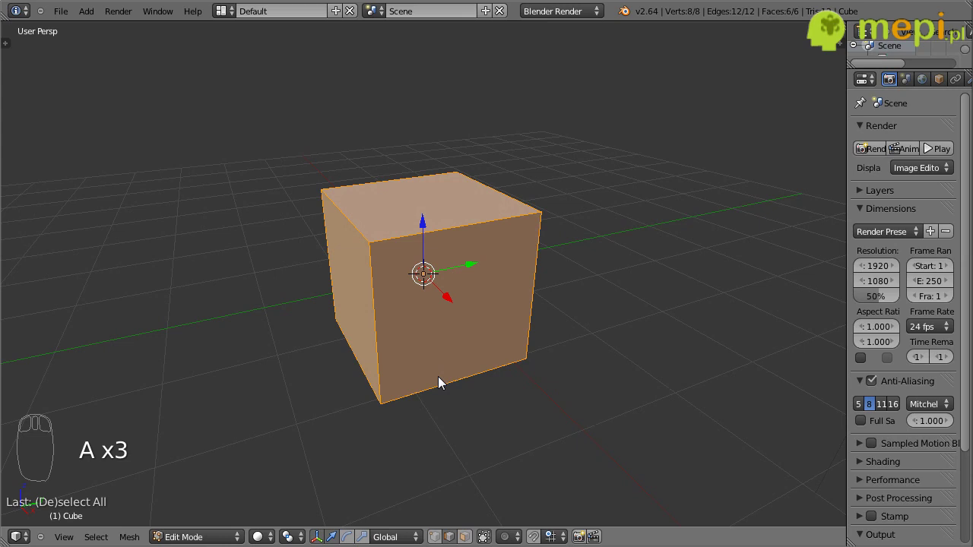
# Step: Mark all of the cube's edges as UV seams and unwrap it with every vertex selected
pyautogui.press('ctrl+e')
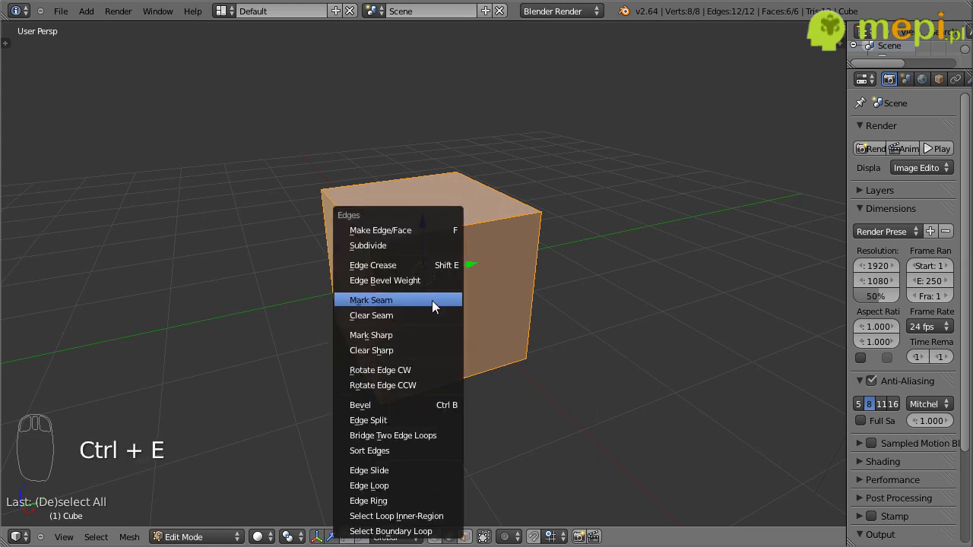
pyautogui.press('a')
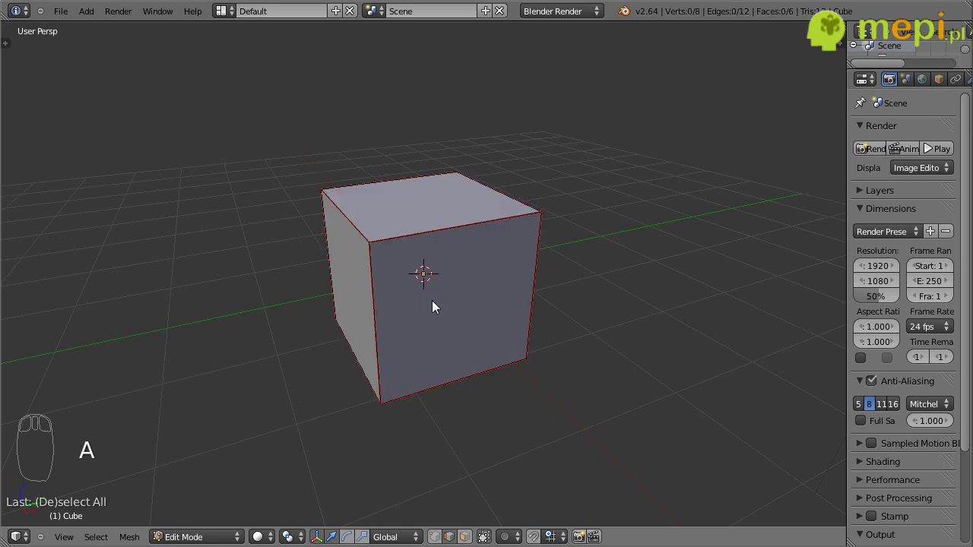
pyautogui.press('a')
pyautogui.press('u')
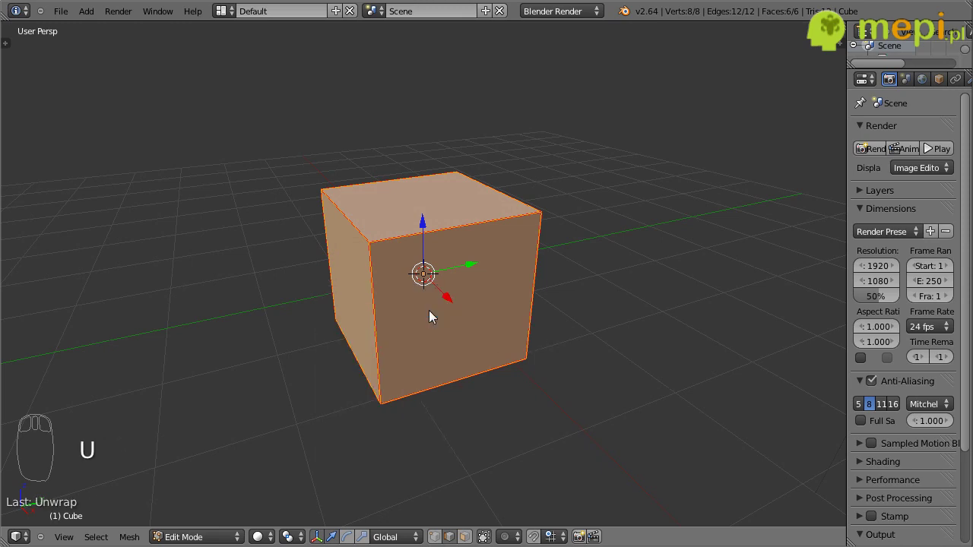
pyautogui.press('a')
pyautogui.press('a')
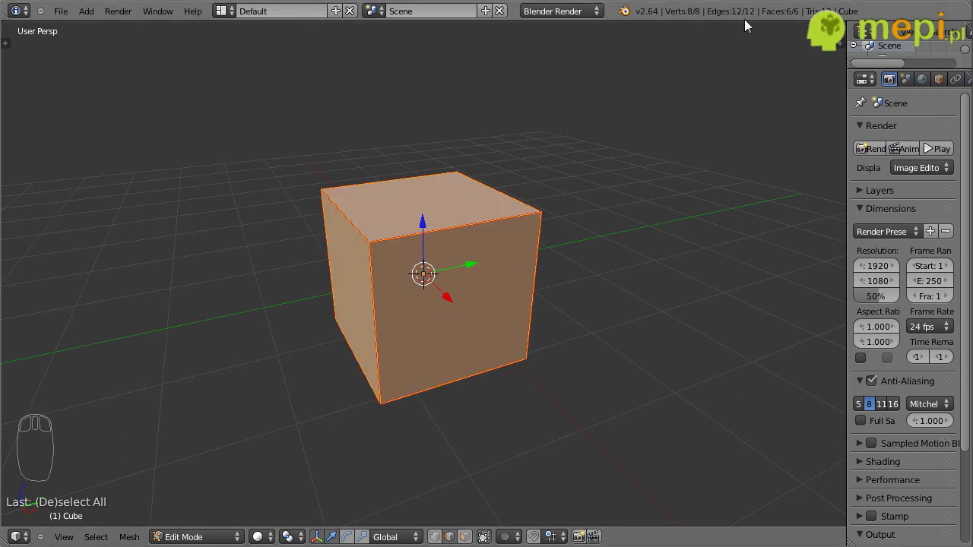
# Step: Split the window into two side-by-side areas for a UV/Image Editor
pyautogui.moveTo(752, 28); pyautogui.dragTo(737, 49)
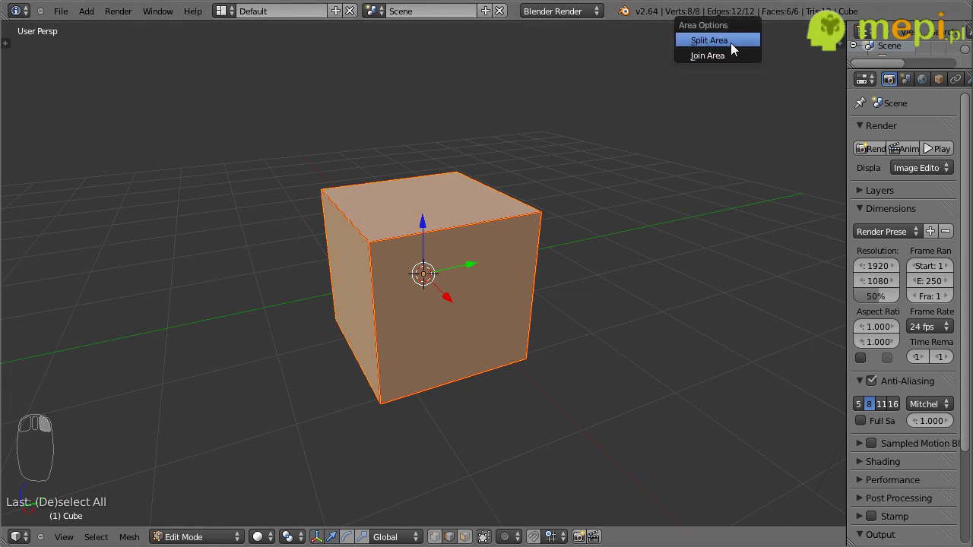
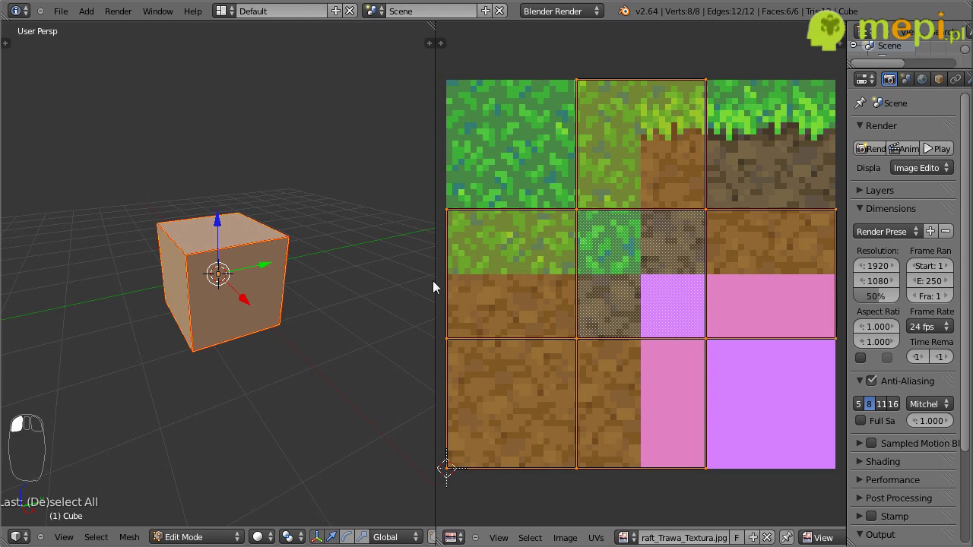
# Step: Select only the cube's top face and unwrap it across the whole grass-block texture
pyautogui.press('a')
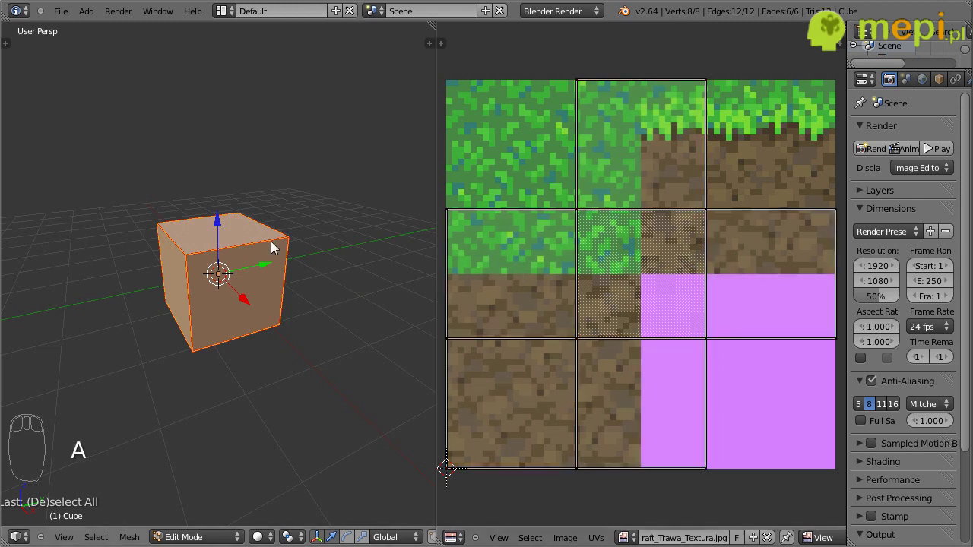
pyautogui.press('a')
pyautogui.moveTo(214, 232); pyautogui.dragTo(563, 425)
pyautogui.moveTo(564, 425); pyautogui.dragTo(70, 330)
pyautogui.moveTo(322, 219); pyautogui.dragTo(638, 245)
pyautogui.rightClick(543, 234)
pyautogui.moveTo(70, 330); pyautogui.dragTo(493, 376)
pyautogui.press('a')
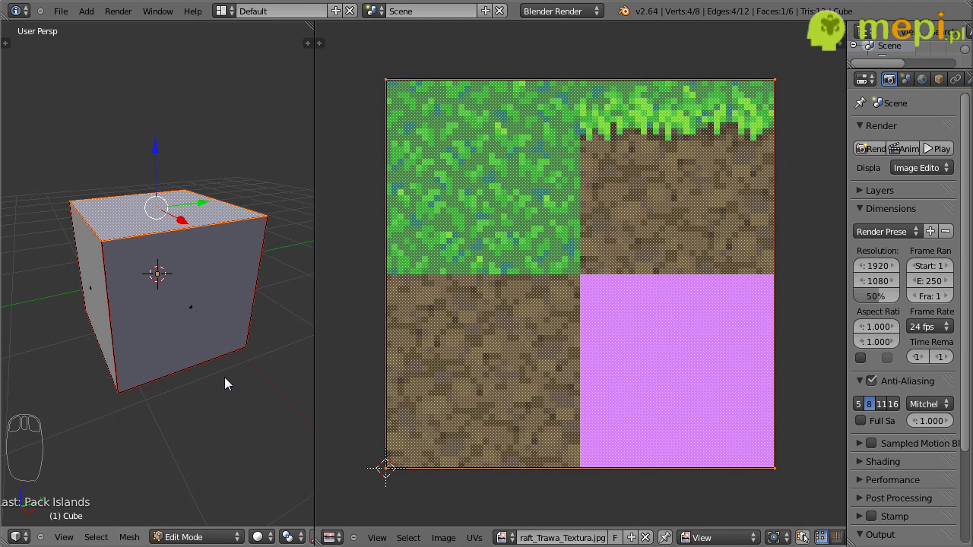
# Step: Switch the viewport to Textured shading so the texture shows on the cube, ready to resize the top UVs
pyautogui.press('n')
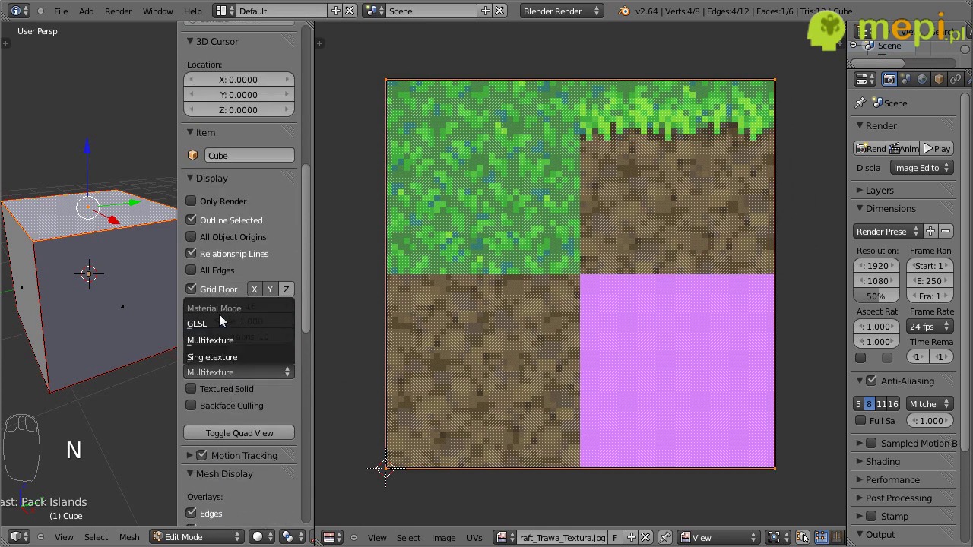
pyautogui.moveTo(220, 328); pyautogui.dragTo(235, 352)
pyautogui.press('n')
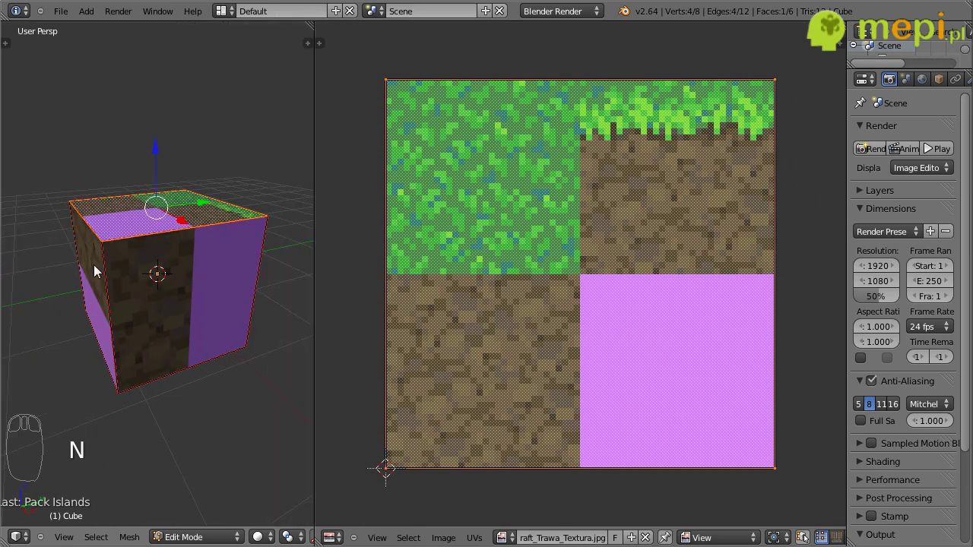
pyautogui.moveTo(183, 268); pyautogui.dragTo(598, 291)
pyautogui.press('a')
pyautogui.press('a')
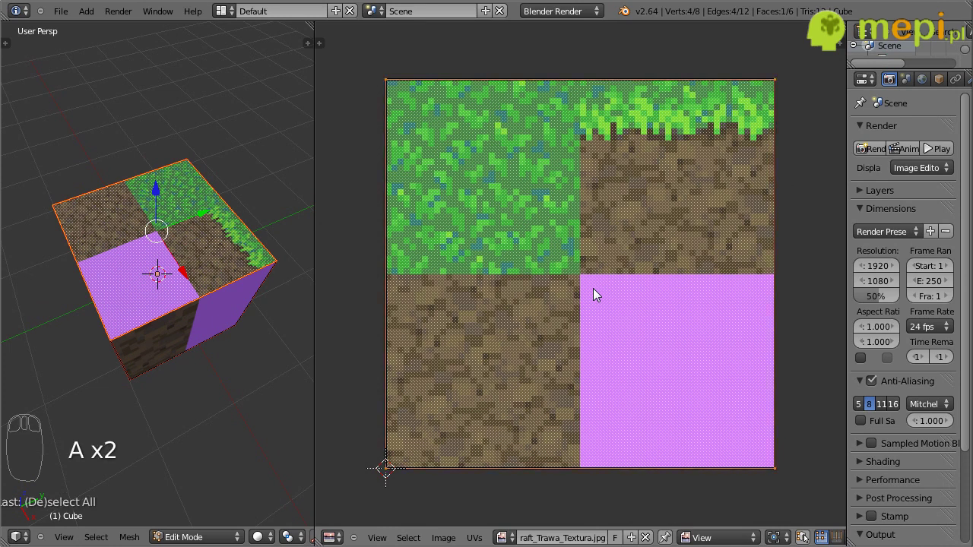
# Step: Scale the top face's UVs to 0.5 and move them onto the top-left grass tile
pyautogui.press('s')
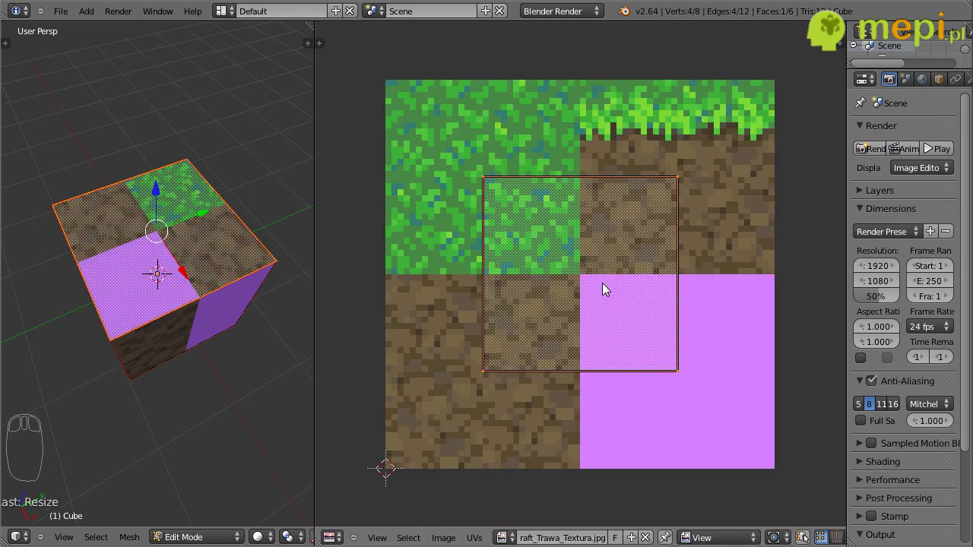
pyautogui.press('g')
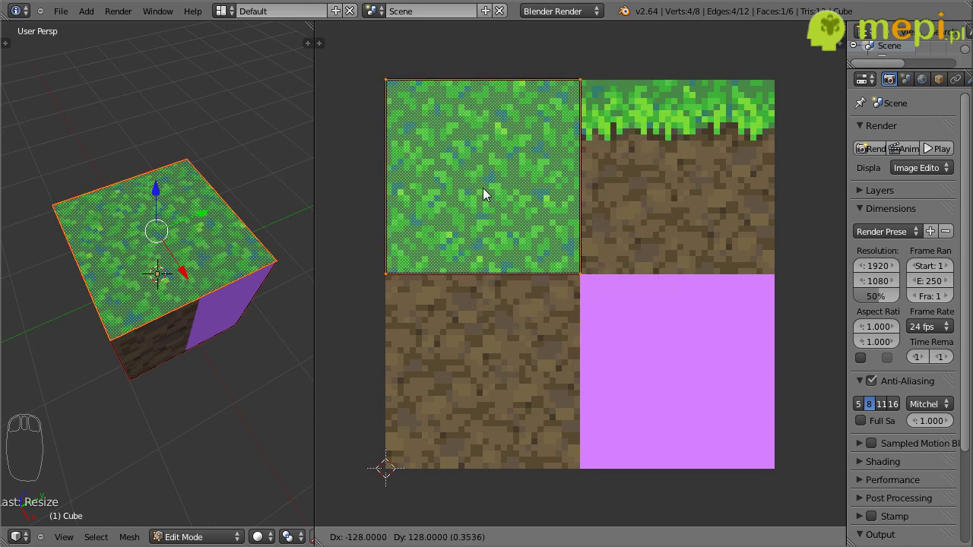
pyautogui.click(212, 336)
# Step: Select a side face and place its UVs on the top-right grass-over-dirt tile
pyautogui.moveTo(212, 336); pyautogui.dragTo(100, 295)
pyautogui.moveTo(202, 312); pyautogui.dragTo(58, 357)
pyautogui.moveTo(112, 319); pyautogui.dragTo(571, 364)
pyautogui.press('a')
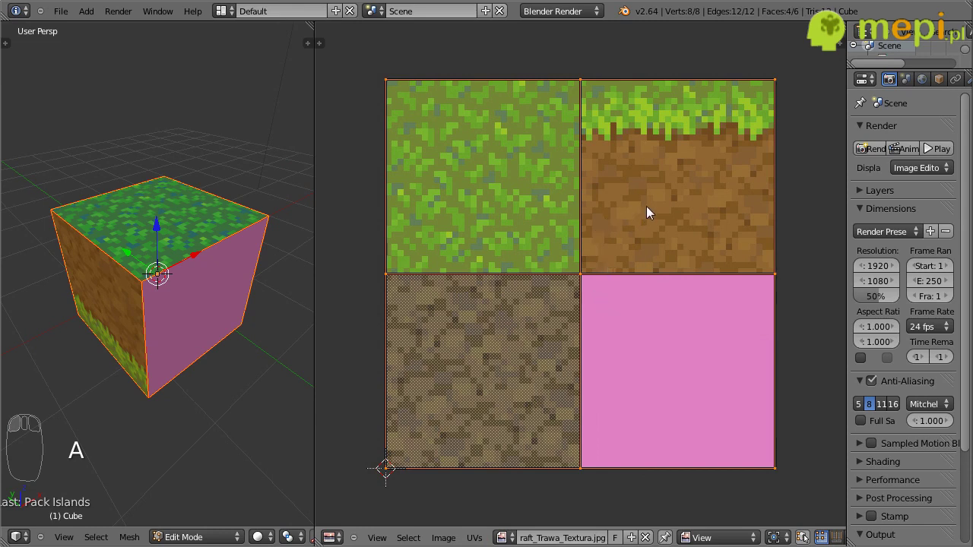
pyautogui.moveTo(651, 206); pyautogui.dragTo(204, 368)
pyautogui.moveTo(204, 368); pyautogui.dragTo(628, 265)
pyautogui.press('a')
pyautogui.press('a')
pyautogui.moveTo(561, 291); pyautogui.dragTo(729, 203)
pyautogui.press('a')
pyautogui.press('a')
pyautogui.press('a')
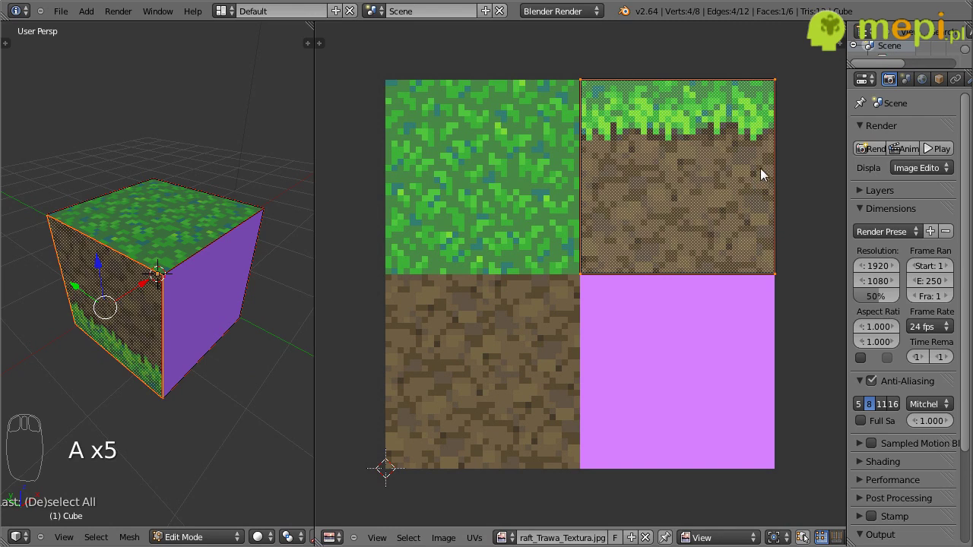
# Step: Rotate the first side face's UVs 180 and move them up onto the grass-edged dirt square
pyautogui.press('r')
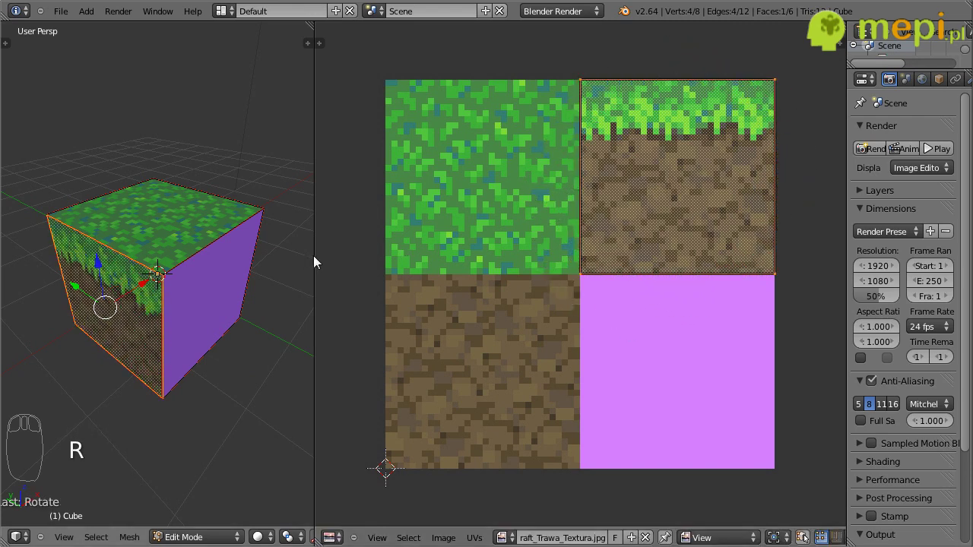
pyautogui.press('a')
pyautogui.moveTo(565, 202); pyautogui.dragTo(229, 308)
pyautogui.moveTo(228, 308); pyautogui.dragTo(669, 363)
pyautogui.press('g')
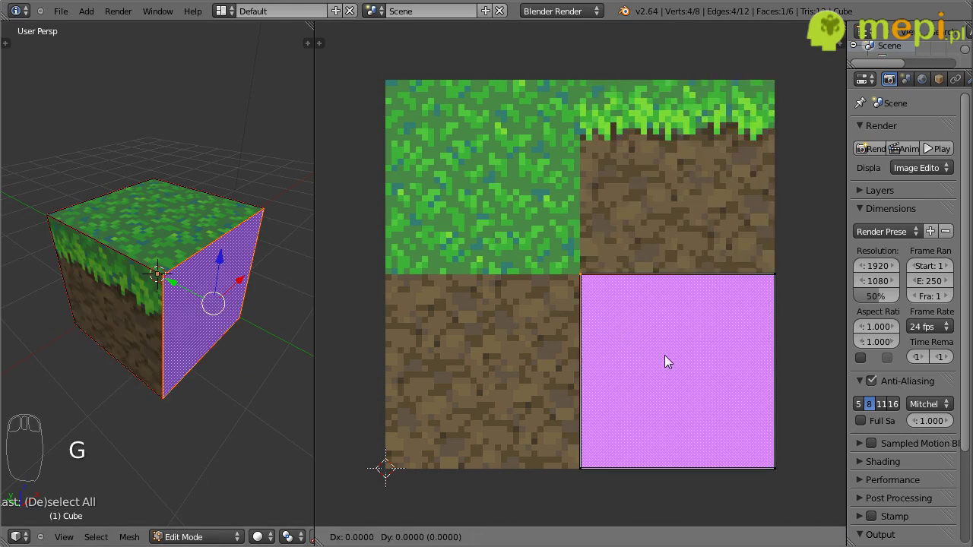
pyautogui.press('a')
pyautogui.press('a')
pyautogui.press('g')
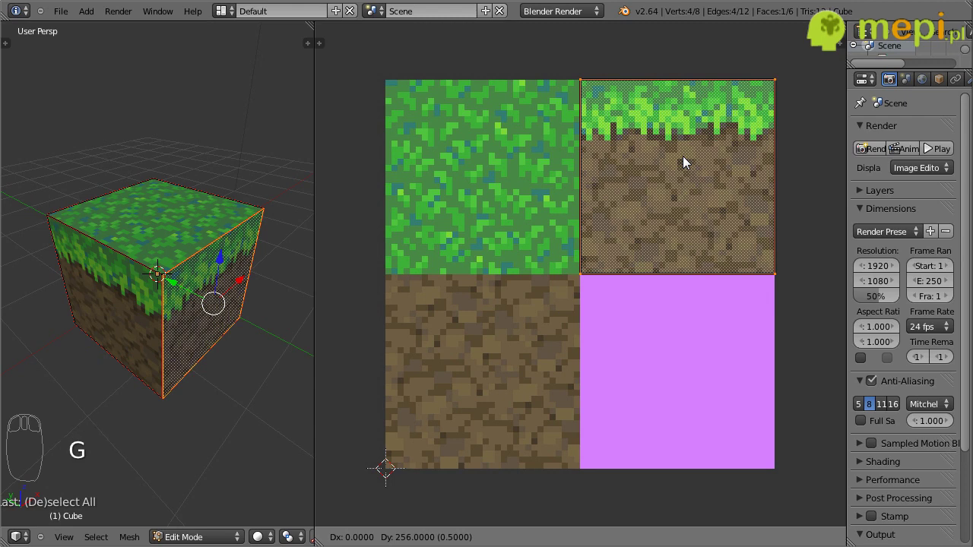
pyautogui.click(233, 332)
# Step: Map the next side face onto the grass-edged dirt square, flipped the right way up
pyautogui.moveTo(234, 331); pyautogui.dragTo(178, 308)
pyautogui.moveTo(178, 308); pyautogui.dragTo(479, 252)
pyautogui.moveTo(189, 341); pyautogui.dragTo(513, 197)
pyautogui.press('a')
pyautogui.press('g')
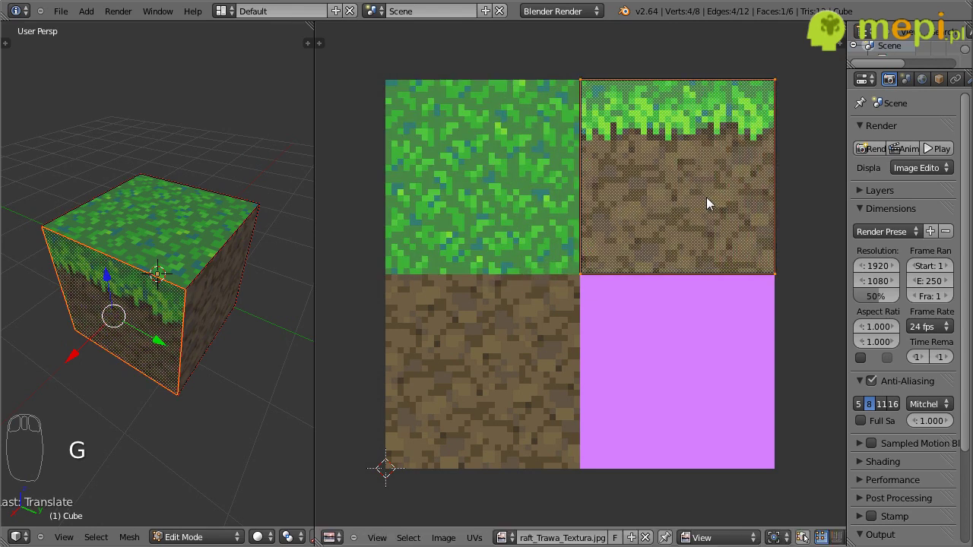
pyautogui.press('r')
pyautogui.click(804, 145)
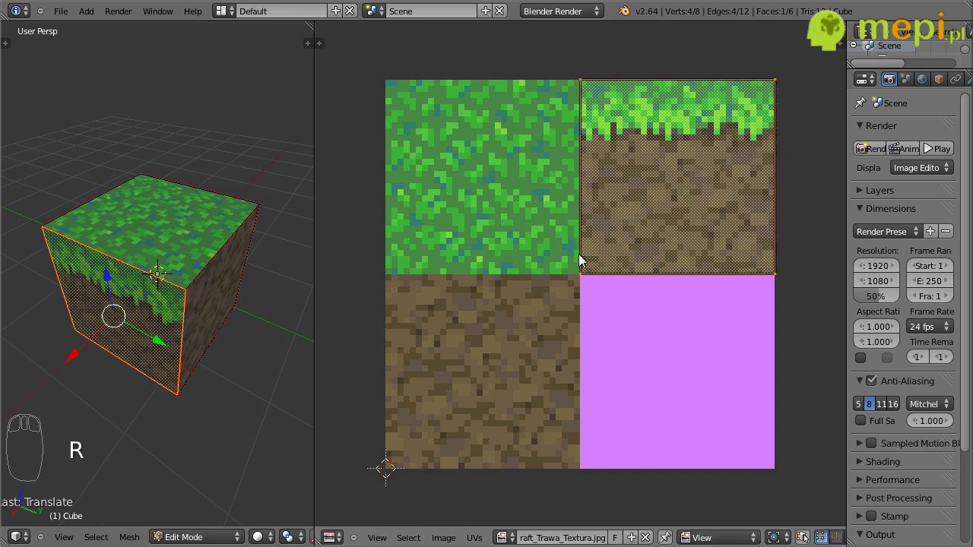
pyautogui.press('Escape')
# Step: Map the remaining side face onto the grass-edged dirt square and turn it 180
pyautogui.moveTo(252, 289); pyautogui.dragTo(526, 363)
pyautogui.moveTo(166, 308); pyautogui.dragTo(526, 363)
pyautogui.press('a')
pyautogui.press('g')
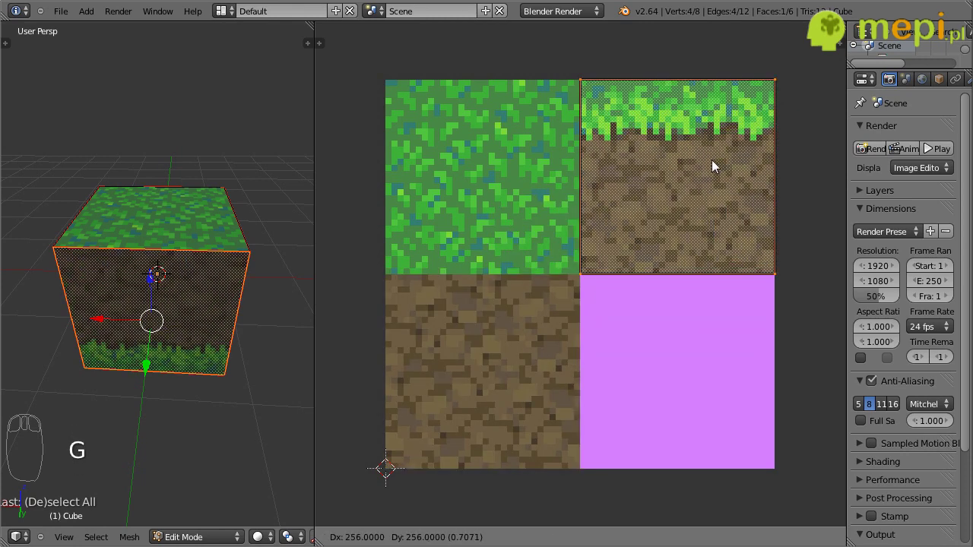
pyautogui.press('r')
pyautogui.click(756, 179)
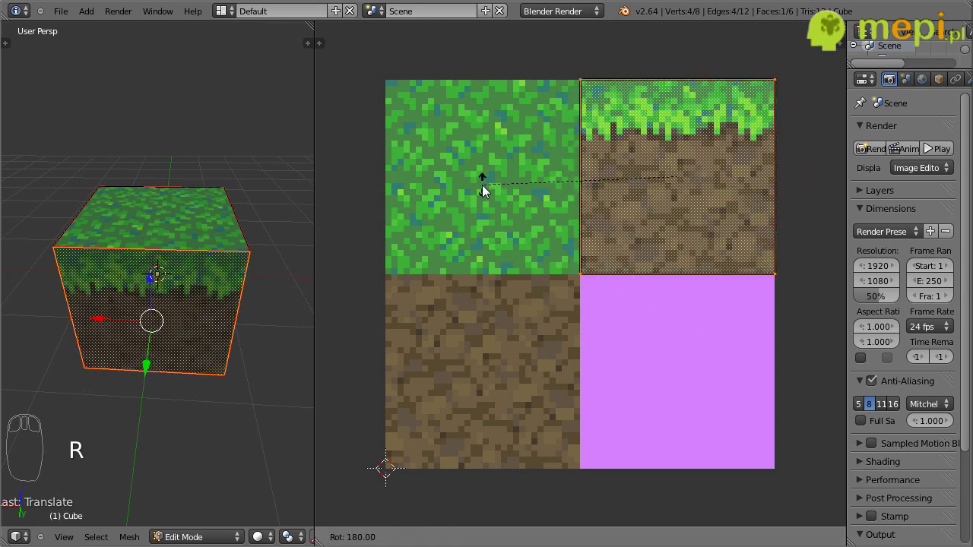
pyautogui.press('a')
# Step: Orbit to the cube's underside and select the bottom face's UVs
pyautogui.moveTo(592, 251); pyautogui.dragTo(277, 357)
pyautogui.moveTo(277, 358); pyautogui.dragTo(174, 297)
pyautogui.moveTo(175, 297); pyautogui.dragTo(594, 274)
pyautogui.press('a')
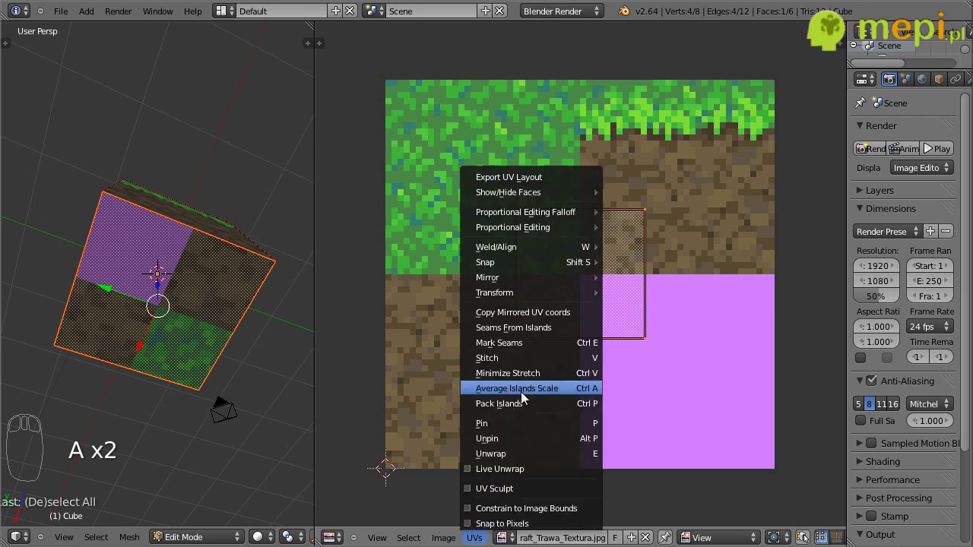
# Step: Average the island scale, then scale and move the bottom face's UVs over the lower-left plain dirt square and deselect
pyautogui.moveTo(529, 408); pyautogui.dragTo(693, 283)
pyautogui.press('s')
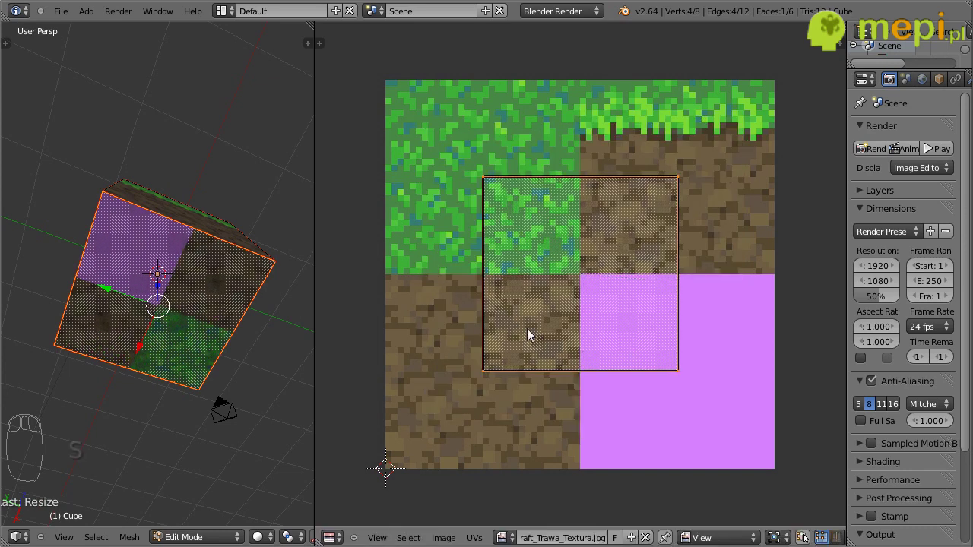
pyautogui.press('g')
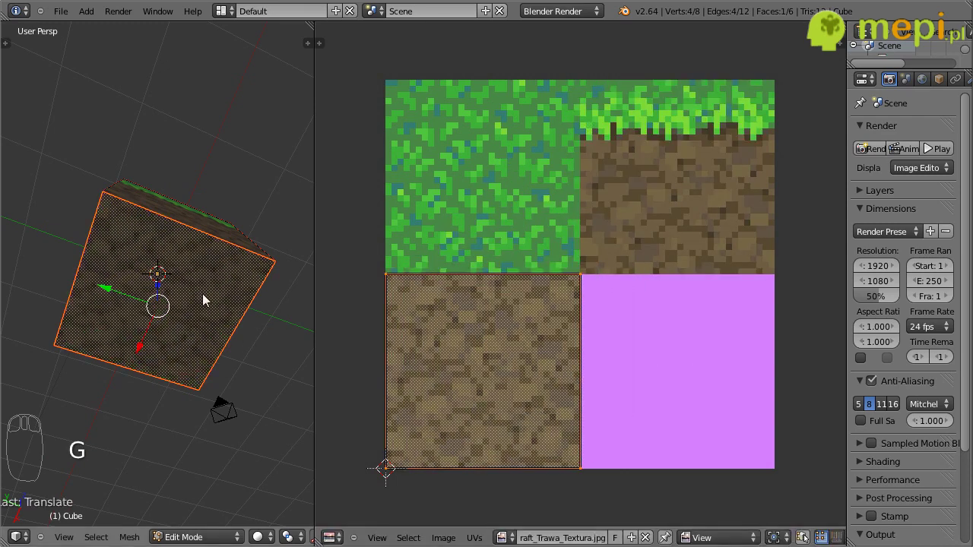
pyautogui.moveTo(207, 337); pyautogui.dragTo(170, 384)
pyautogui.moveTo(207, 336); pyautogui.dragTo(217, 348)
pyautogui.press('a')
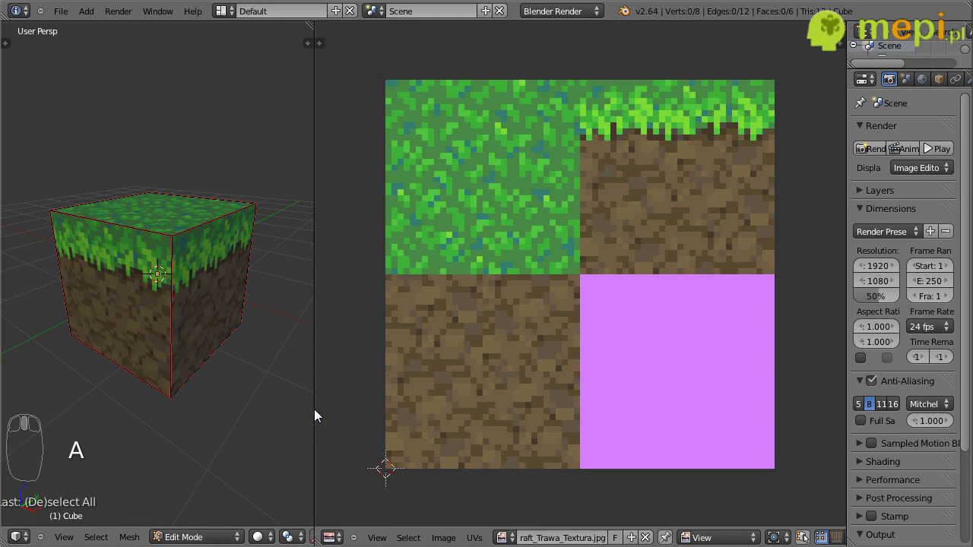
# Step: Start joining the UV/Image Editor area back into the 3D view
pyautogui.rightClick(316, 437)
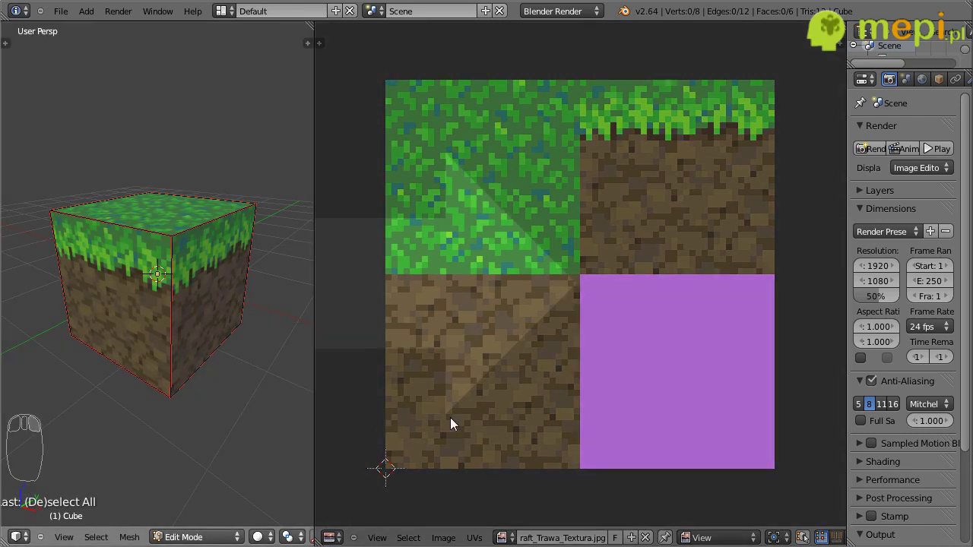
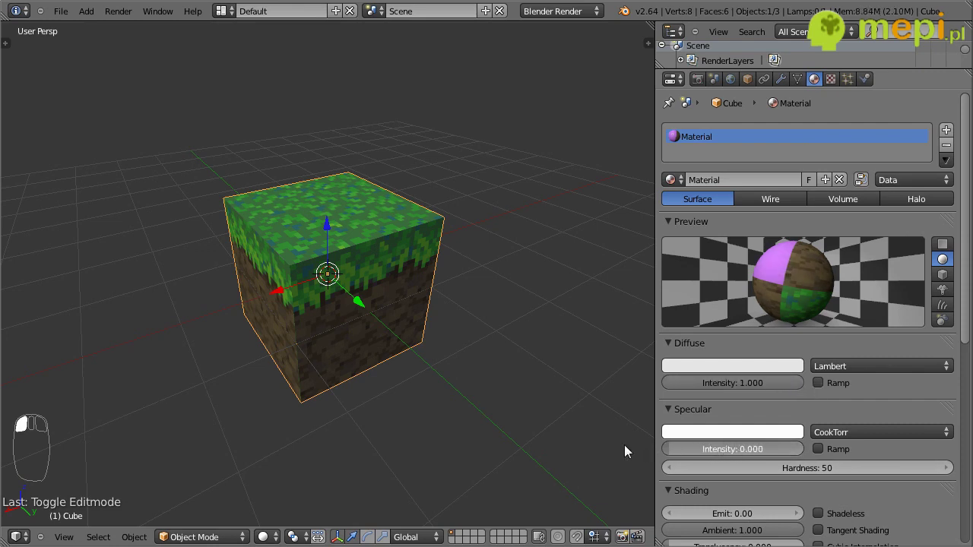
# Step: From a top view, select the lamp and move it beside the grass block
pyautogui.moveTo(371, 311); pyautogui.dragTo(381, 292)
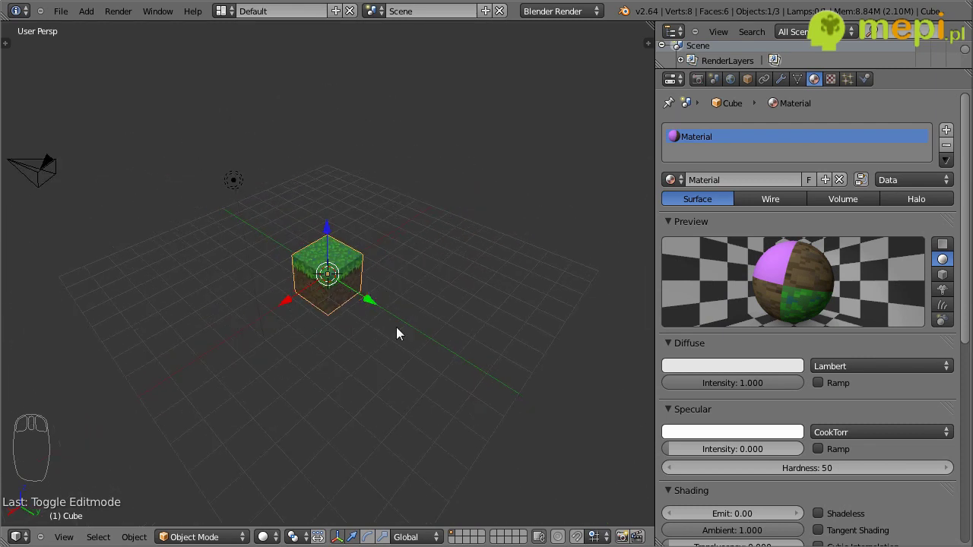
pyautogui.moveTo(481, 336); pyautogui.dragTo(445, 337)
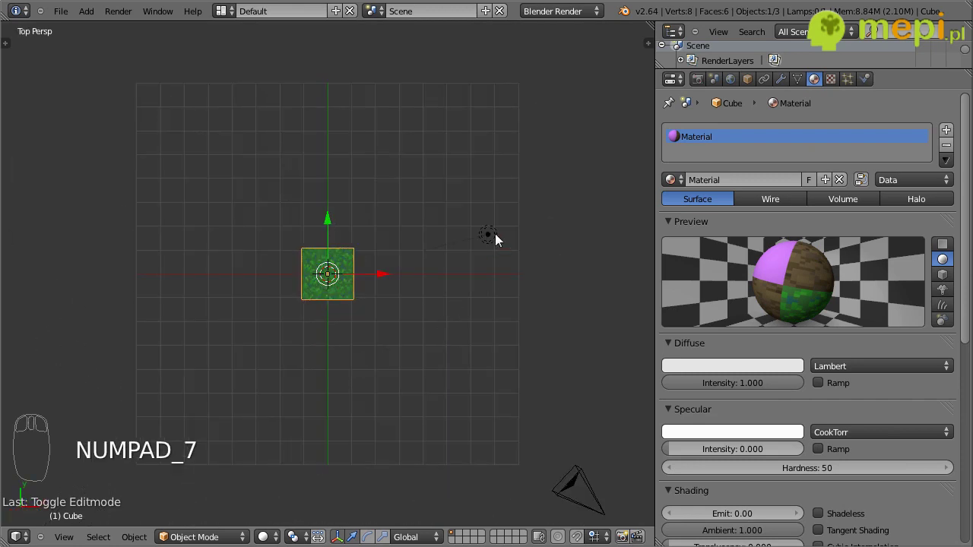
pyautogui.moveTo(501, 239); pyautogui.dragTo(486, 292)
pyautogui.moveTo(497, 183); pyautogui.dragTo(473, 358)
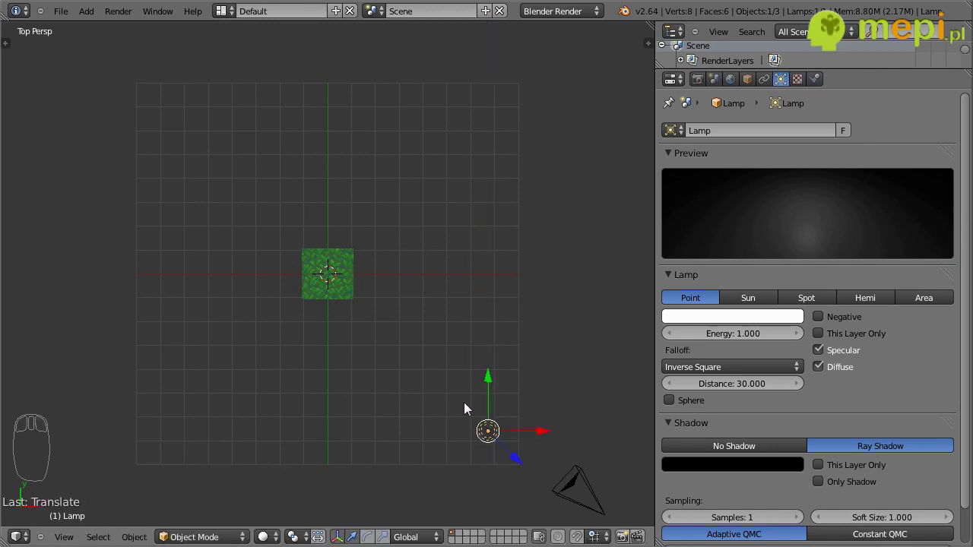
# Step: Raise the lamp above the cube and frame the scene through the camera
pyautogui.moveTo(405, 371); pyautogui.dragTo(389, 80)
pyautogui.moveTo(385, 39); pyautogui.dragTo(414, 339)
pyautogui.moveTo(332, 310); pyautogui.dragTo(491, 232)
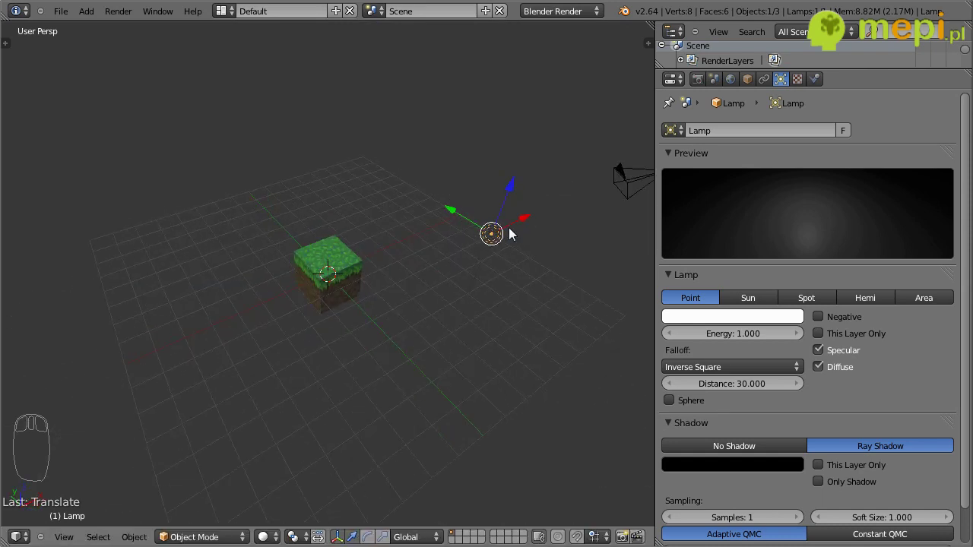
pyautogui.moveTo(573, 308); pyautogui.dragTo(411, 264)
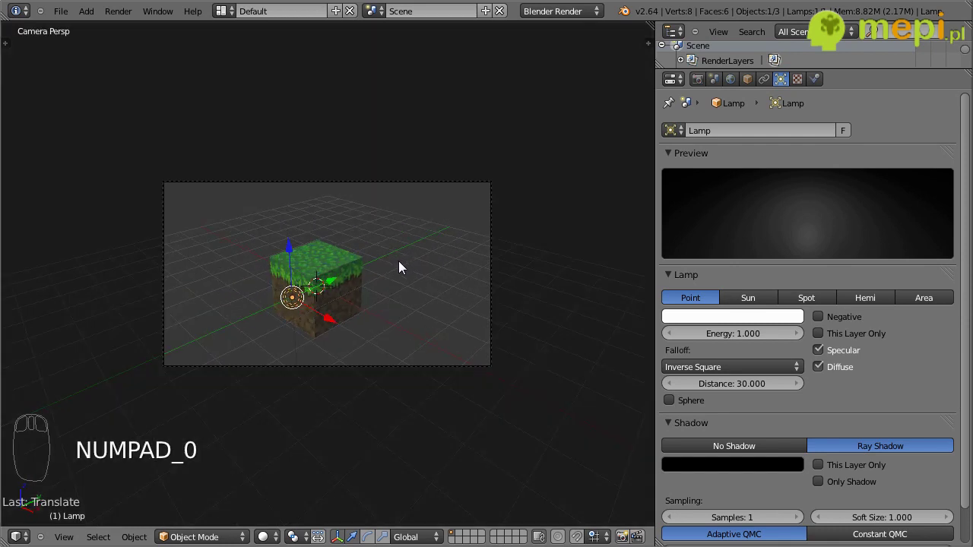